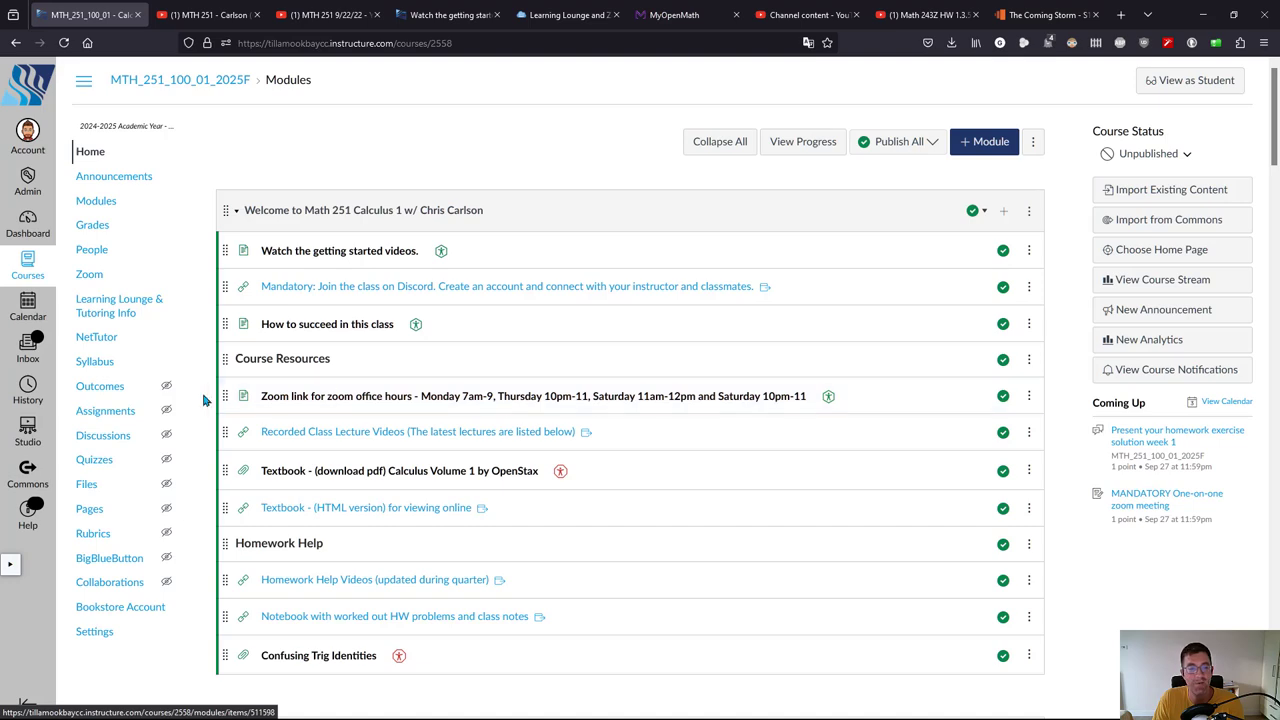
Show the Learning Lounge and Zoom Tutoring page at the Fall 2024 hours schedule
{"action": "left_click", "coordinate": [202, 434]}
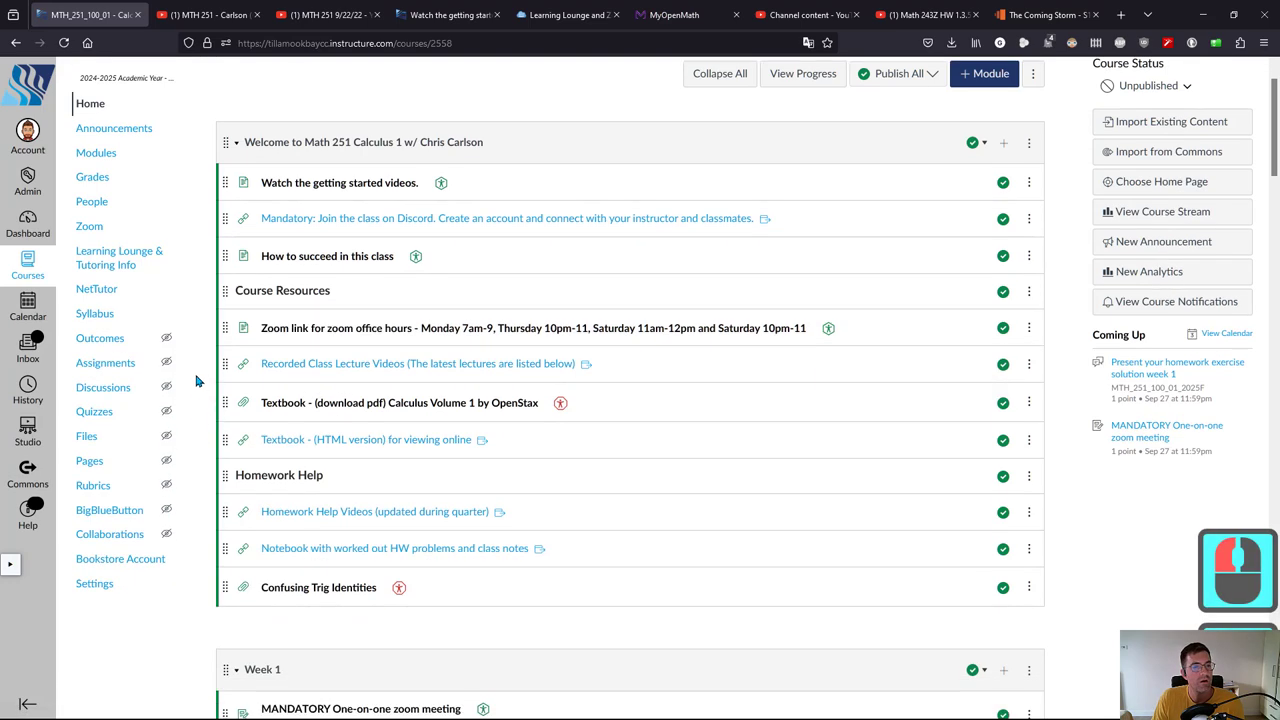
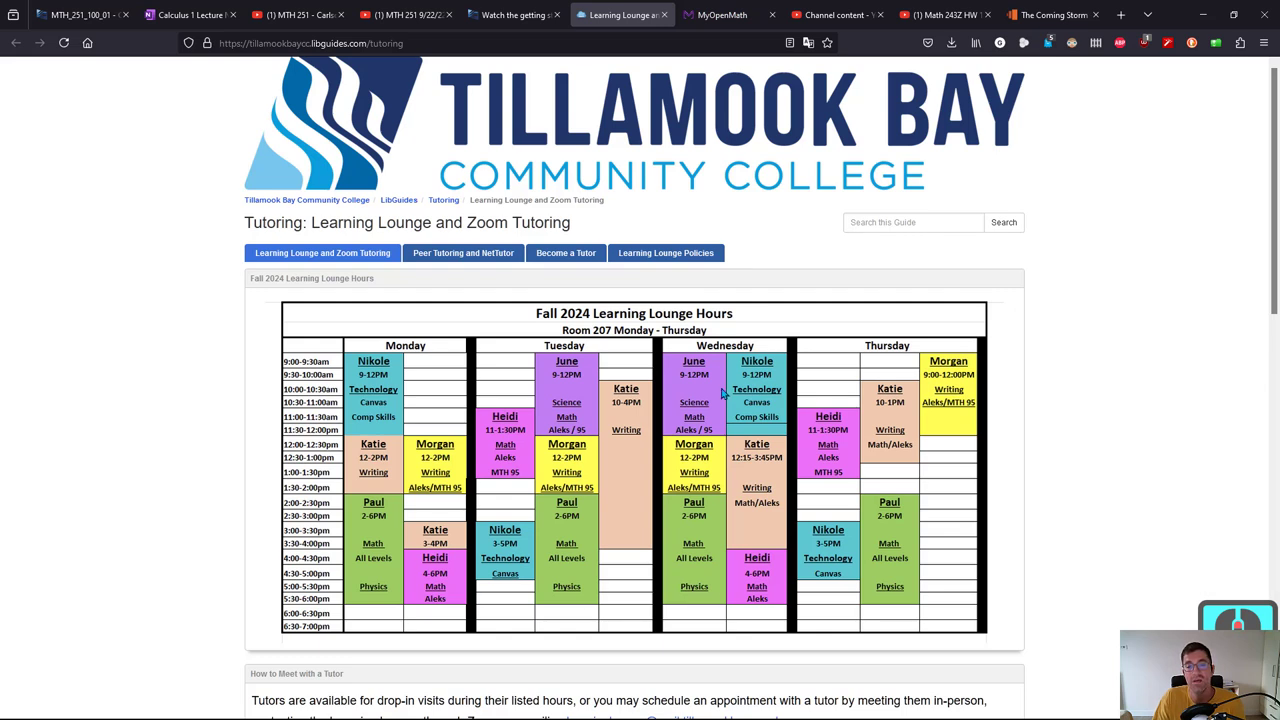
{"action": "left_click_drag", "start_coordinate": [406, 626], "coordinate": [226, 609]}
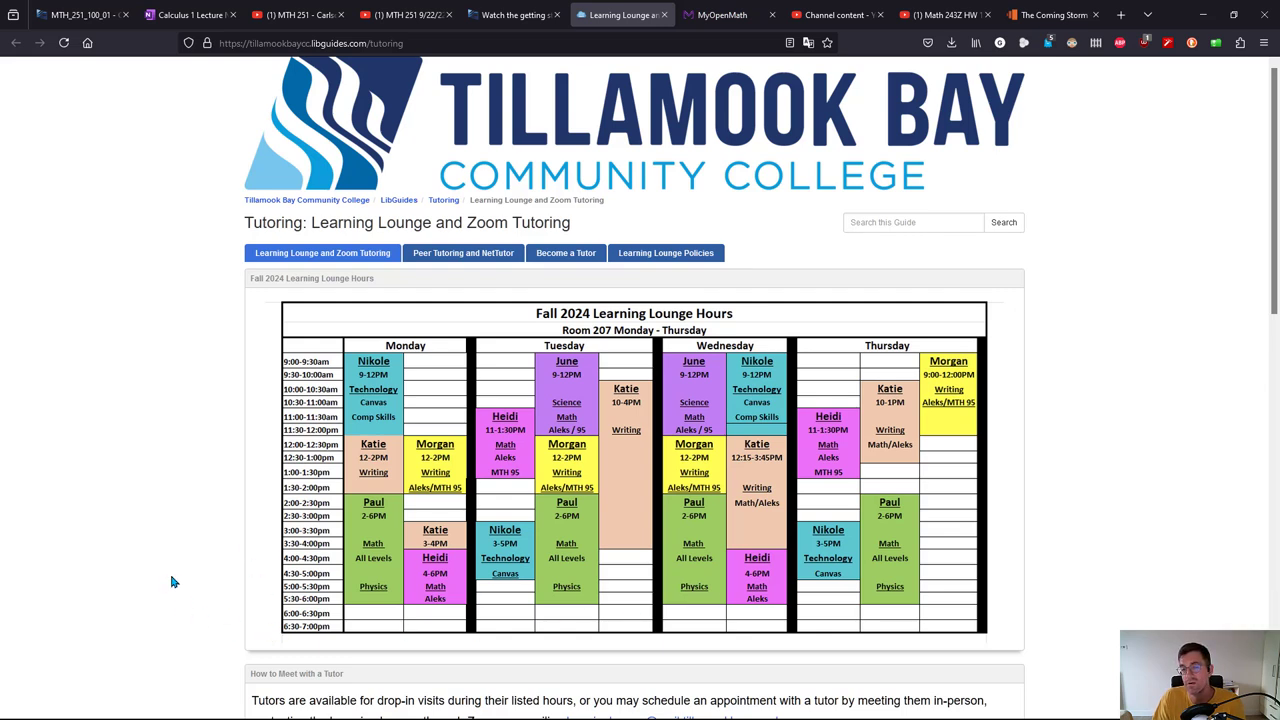
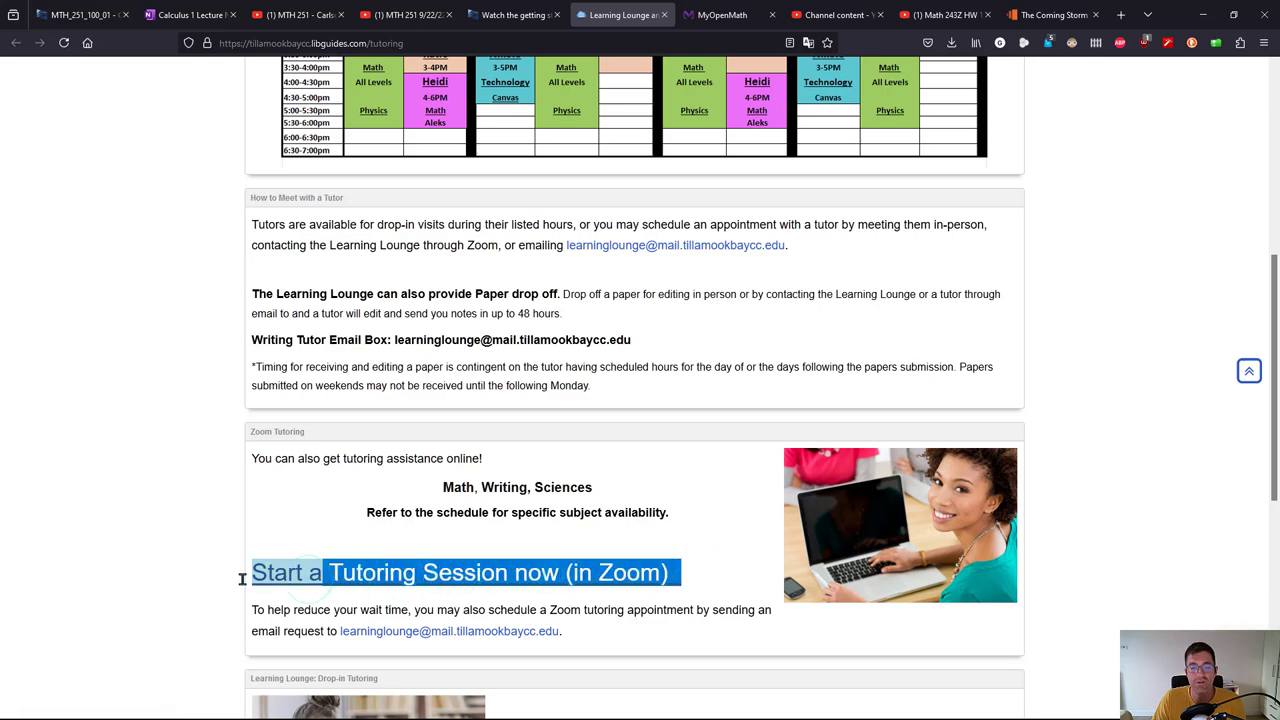
Select the 'Start a Tutoring Session now (in Zoom)' link in the Zoom Tutoring box
{"action": "left_click", "coordinate": [193, 539]}
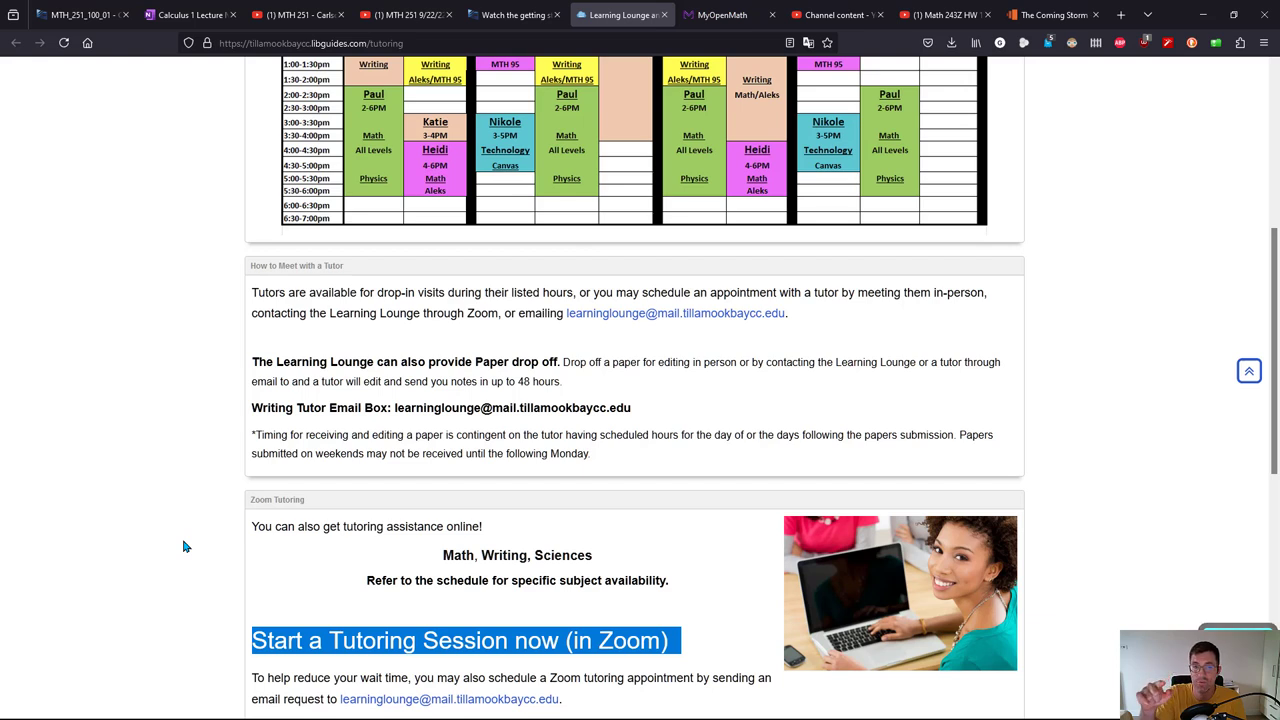